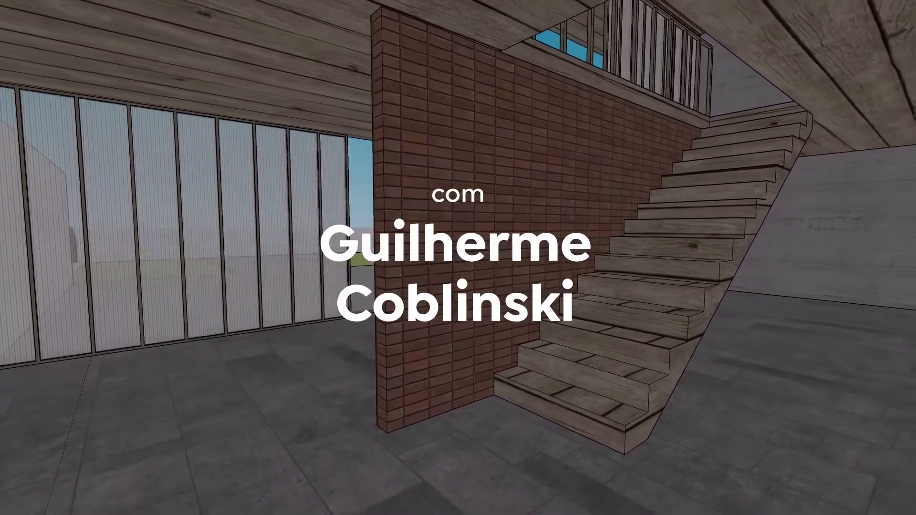
Select the imported keyboard photo to show its Entity Info (1280×853 image)
{"action": "left_click", "coordinate": [457, 264]}
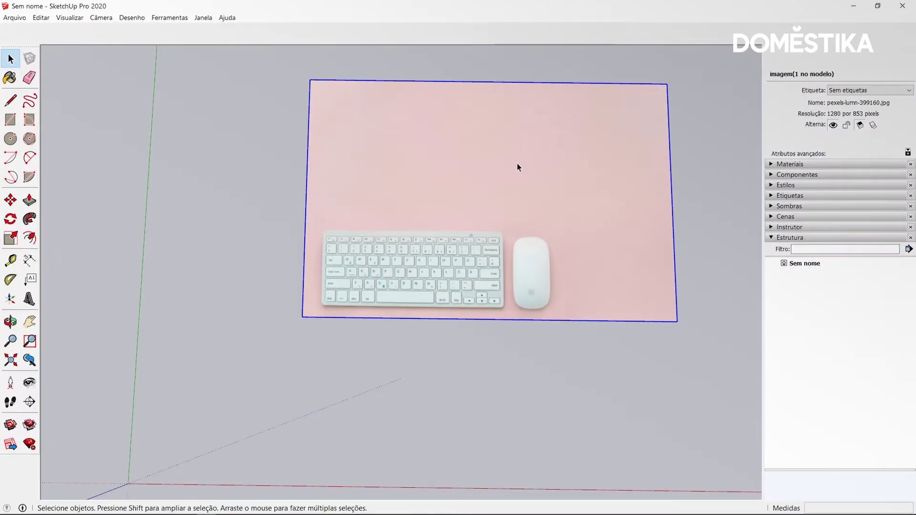
Explode the imported photo into 5 ordinary textured entities
{"action": "right_click", "coordinate": [521, 167]}
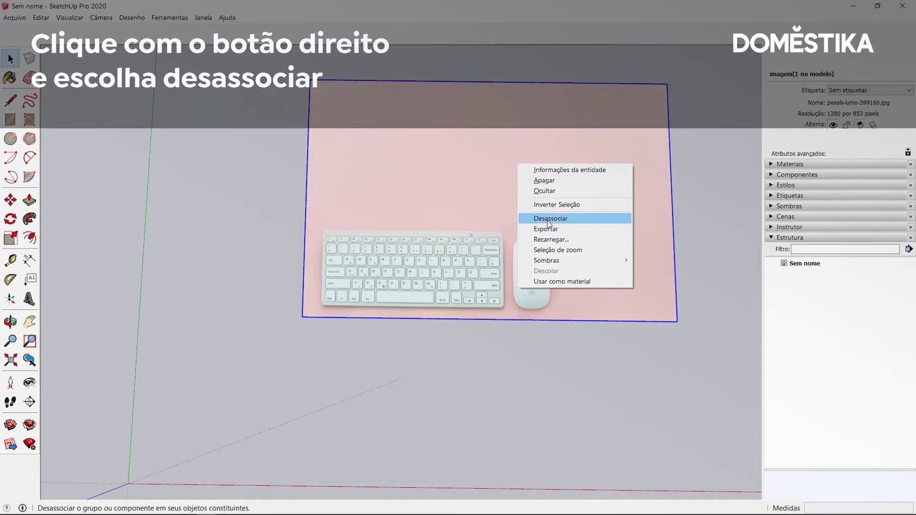
{"action": "left_click", "coordinate": [552, 224]}
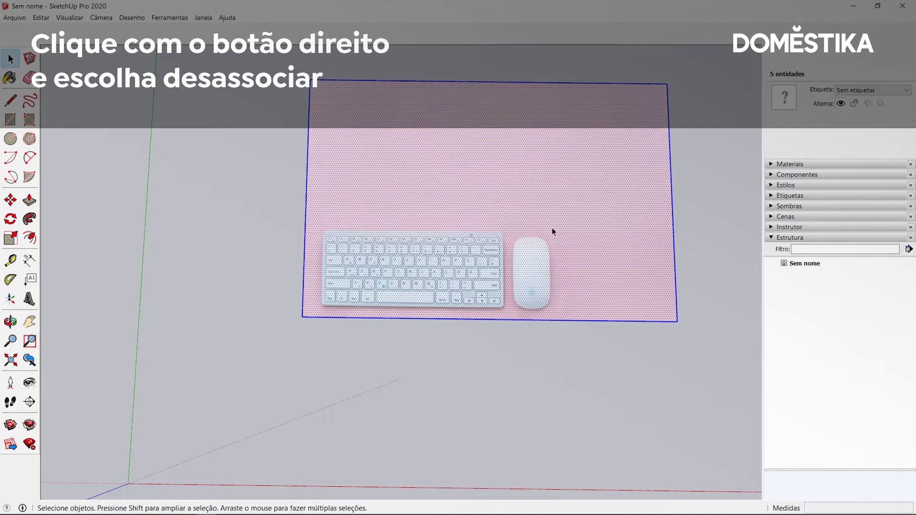
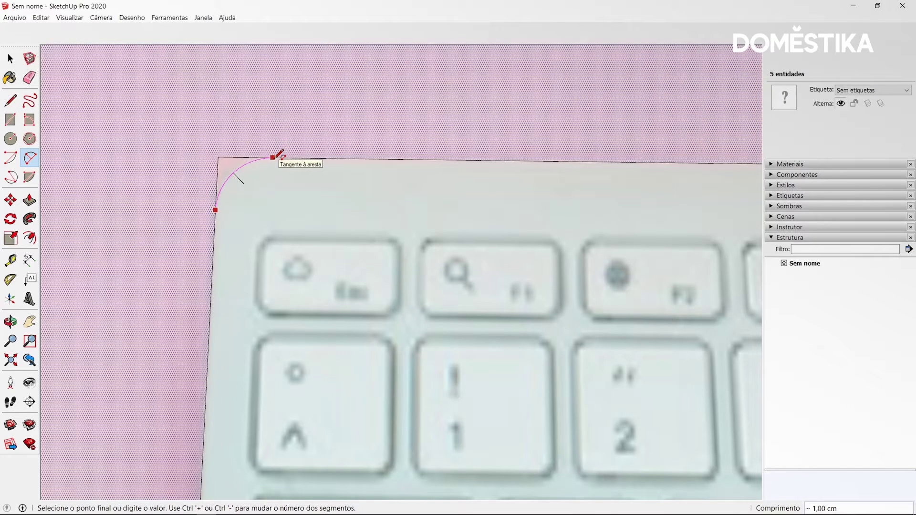
Fillet the remaining keyboard corners with 2-Point Arc, repeating the same radius
{"action": "double_click", "coordinate": [13, 56]}
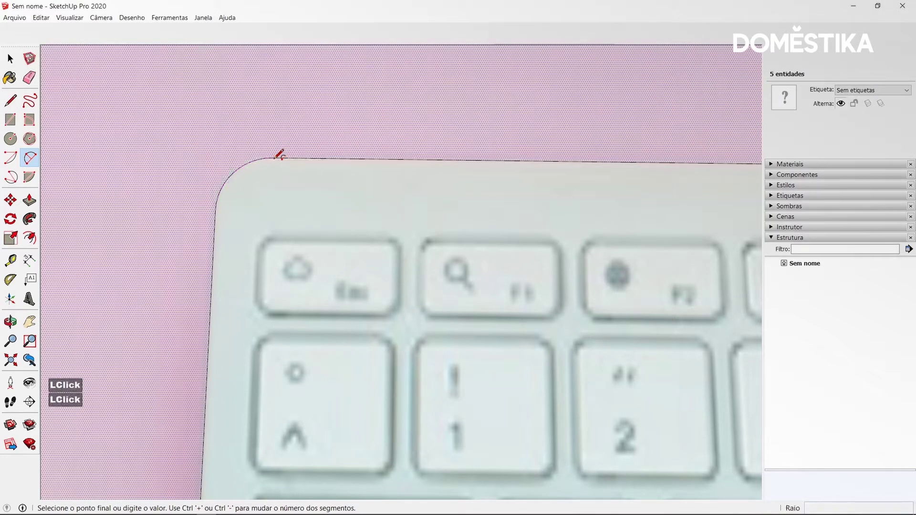
{"action": "scroll", "scroll_direction": "down", "scroll_amount": 3}
{"action": "scroll", "scroll_direction": "down", "scroll_amount": 3}
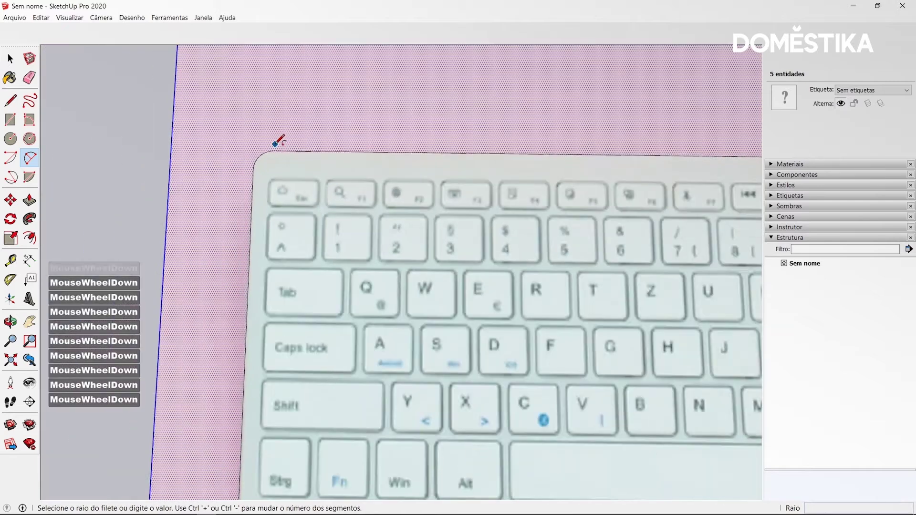
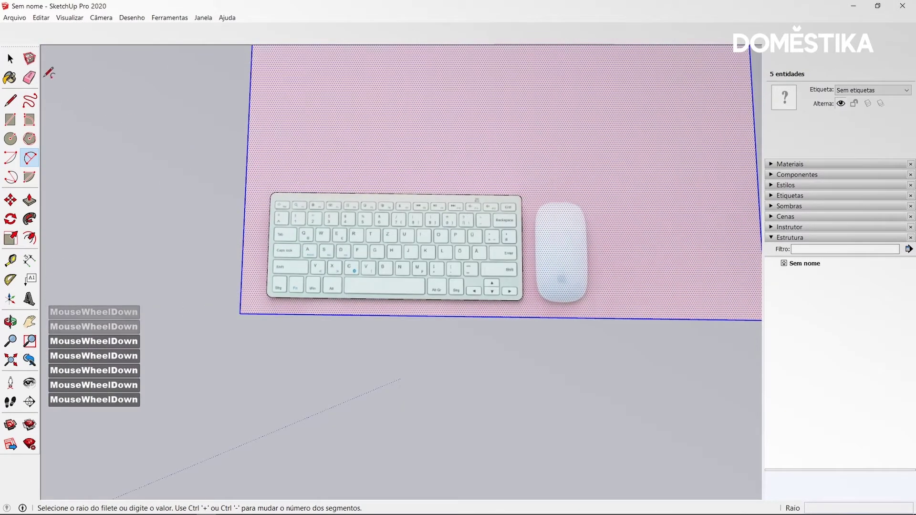
{"action": "left_click", "coordinate": [8, 58]}
{"action": "scroll", "scroll_direction": "down", "scroll_amount": 3}
Copy the traced keyboard face to the right of the photo with Move+Ctrl
{"action": "left_click", "coordinate": [337, 210]}
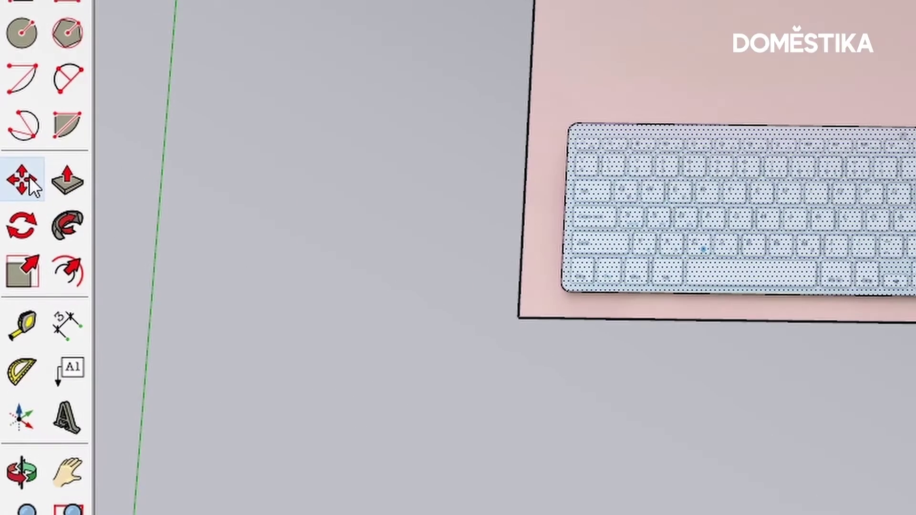
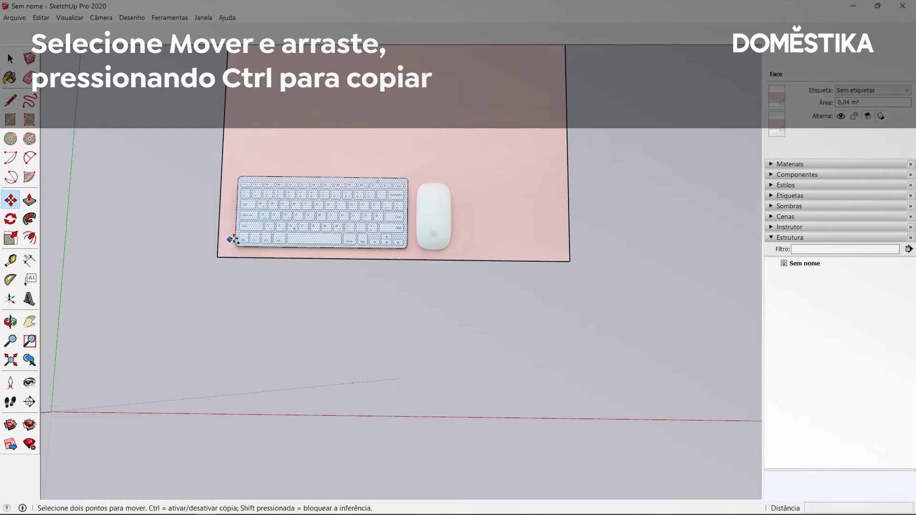
{"action": "left_click", "coordinate": [12, 57]}
{"action": "scroll", "scroll_direction": "down", "scroll_amount": 3}
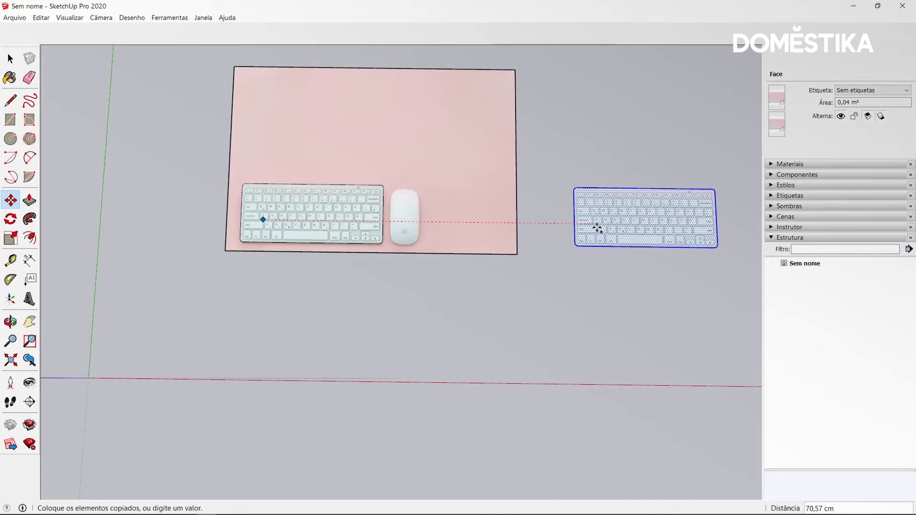
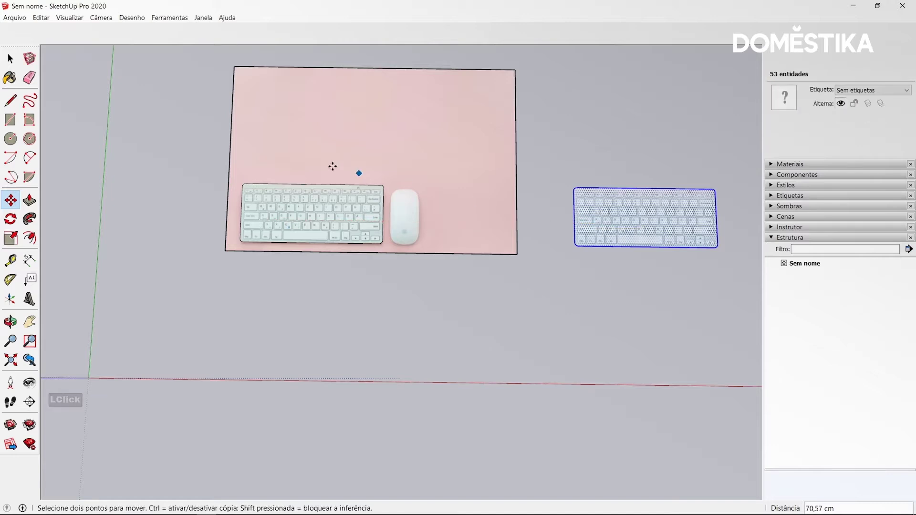
{"action": "left_click", "coordinate": [22, 66]}
{"action": "scroll", "scroll_direction": "down", "scroll_amount": 3}
{"action": "scroll", "scroll_direction": "down", "scroll_amount": 3}
{"action": "scroll", "scroll_direction": "up", "scroll_amount": 3}
{"action": "scroll", "scroll_direction": "up", "scroll_amount": 3}
Make the copied keyboard shape a component named Teclado and enter it for editing
{"action": "left_click", "coordinate": [466, 210]}
{"action": "double_click", "coordinate": [466, 210]}
{"action": "right_click", "coordinate": [465, 210]}
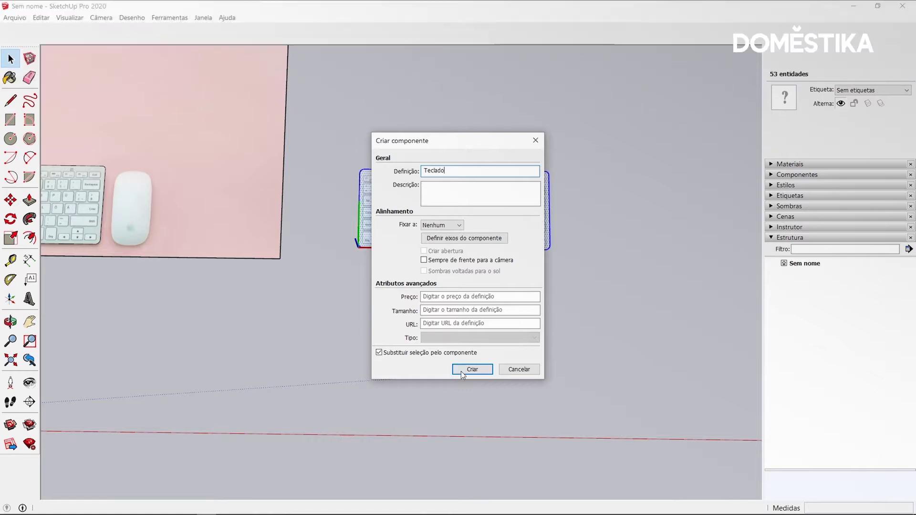
{"action": "left_click", "coordinate": [475, 377]}
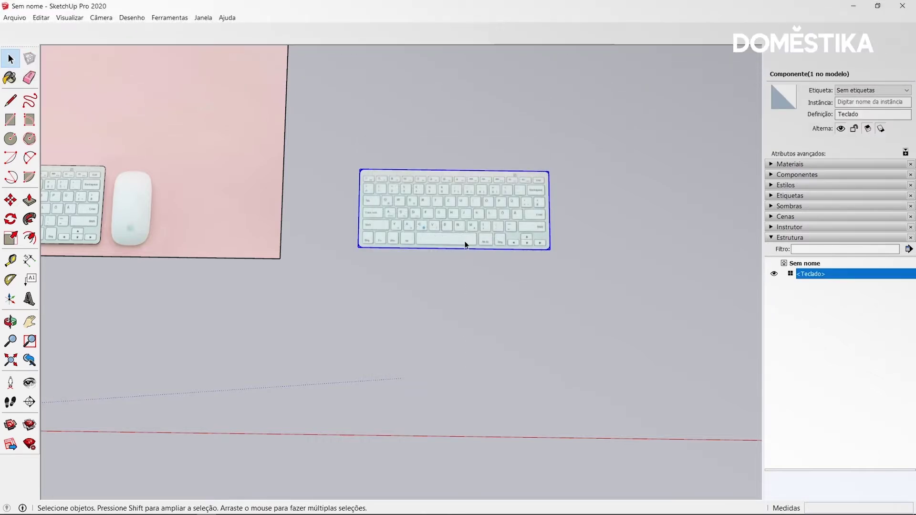
{"action": "double_click", "coordinate": [470, 242]}
Orbit to an angled 3D view of the keyboard face inside the Teclado component
{"action": "scroll", "scroll_direction": "up", "scroll_amount": 3}
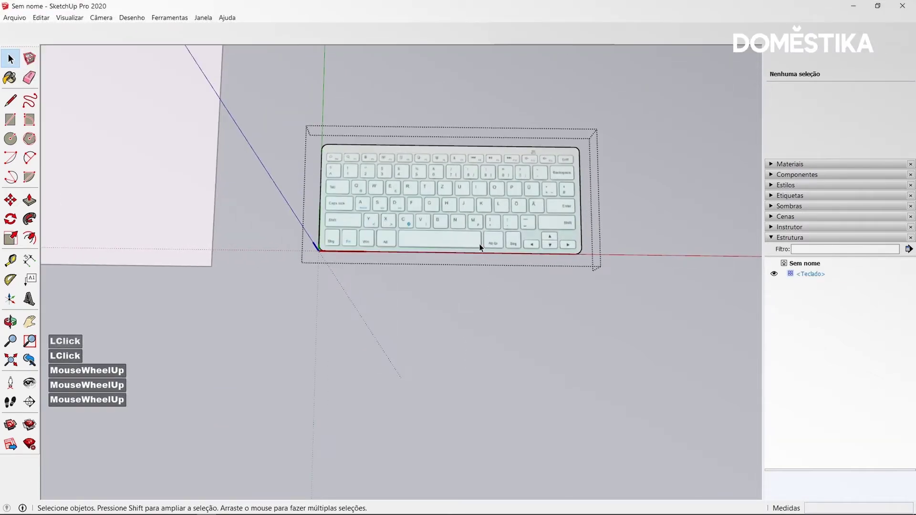
{"action": "middle_click", "coordinate": [507, 248]}
{"action": "middle_click", "coordinate": [338, 52]}
{"action": "middle_click", "coordinate": [510, 241]}
{"action": "middle_click", "coordinate": [442, 187]}
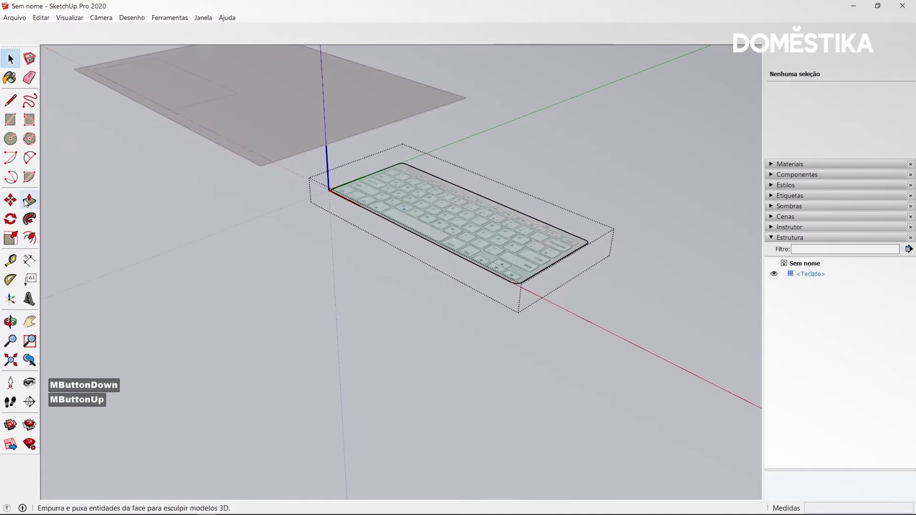
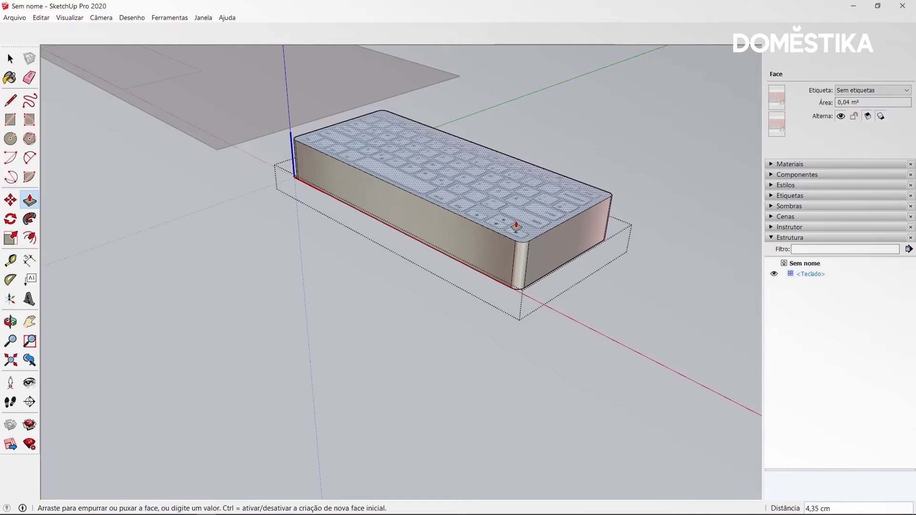
Push/Pull the keyboard face to a 1 cm thick block and select its top face
{"action": "key", "text": "1"}
{"action": "key", "text": "Return"}
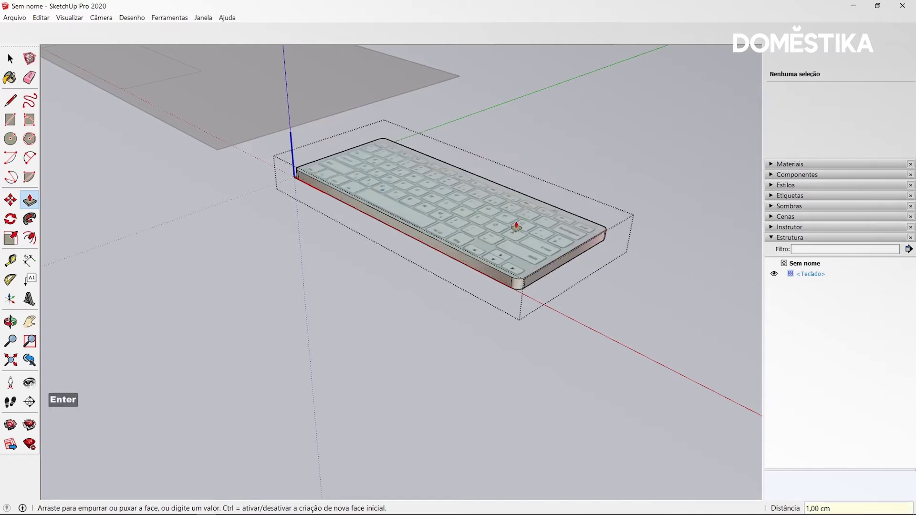
{"action": "scroll", "scroll_direction": "up", "scroll_amount": 3}
{"action": "scroll", "scroll_direction": "up", "scroll_amount": 3}
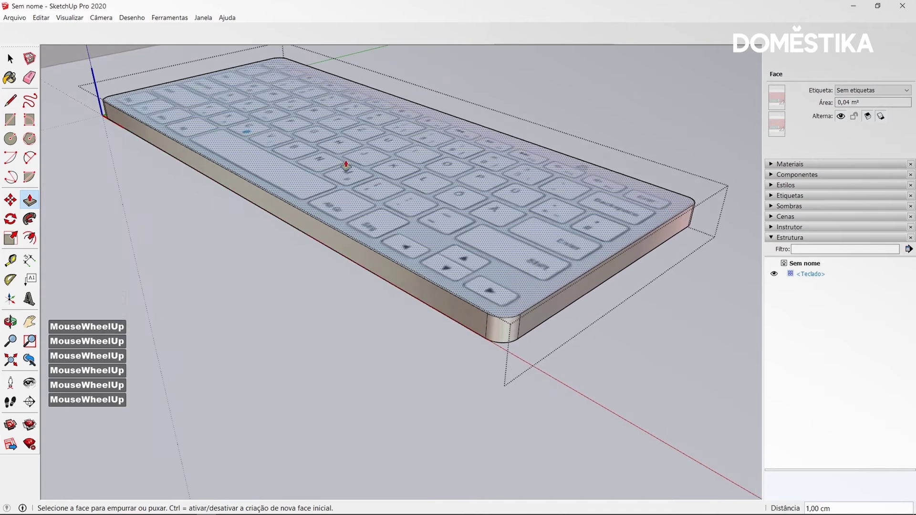
{"action": "left_click", "coordinate": [12, 69]}
{"action": "left_click", "coordinate": [417, 205]}
Confirm the top face's photo texture stays set to Projetada in the Texture menu
{"action": "right_click", "coordinate": [427, 211]}
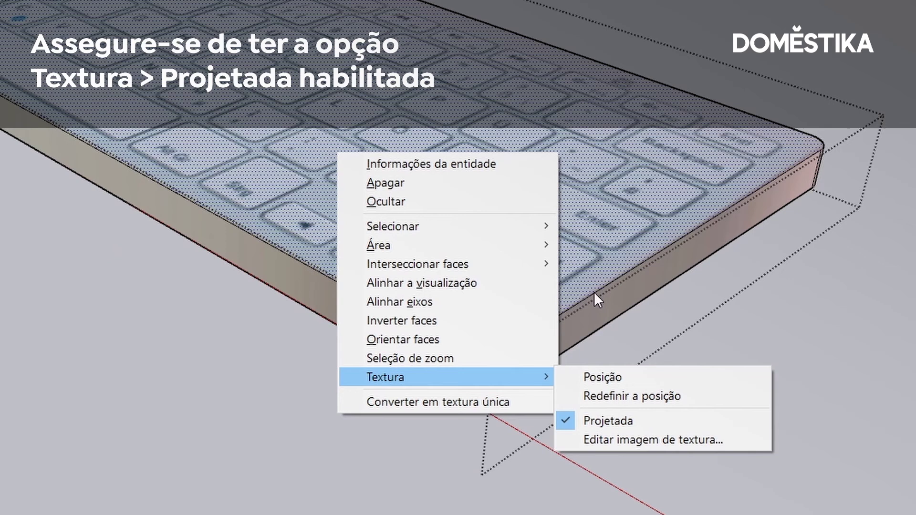
{"action": "left_click", "coordinate": [571, 282]}
{"action": "scroll", "scroll_direction": "up", "scroll_amount": 3}
{"action": "scroll", "scroll_direction": "up", "scroll_amount": 3}
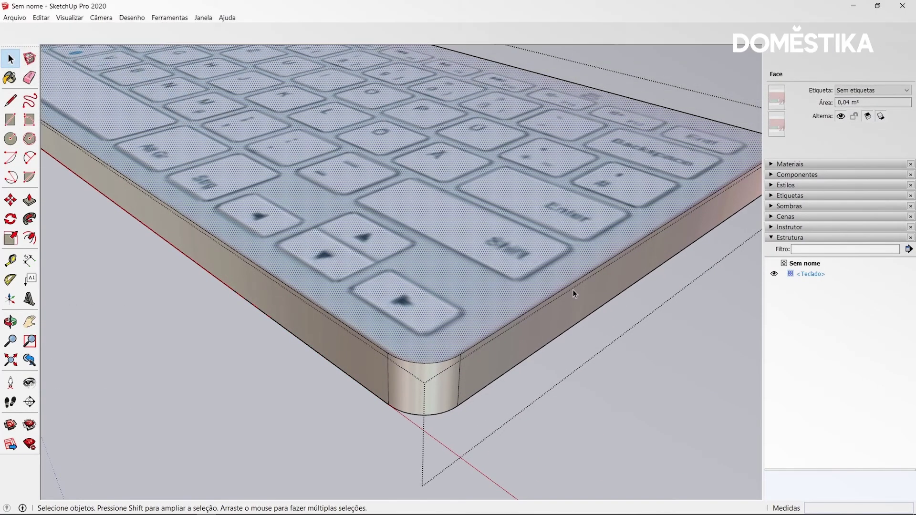